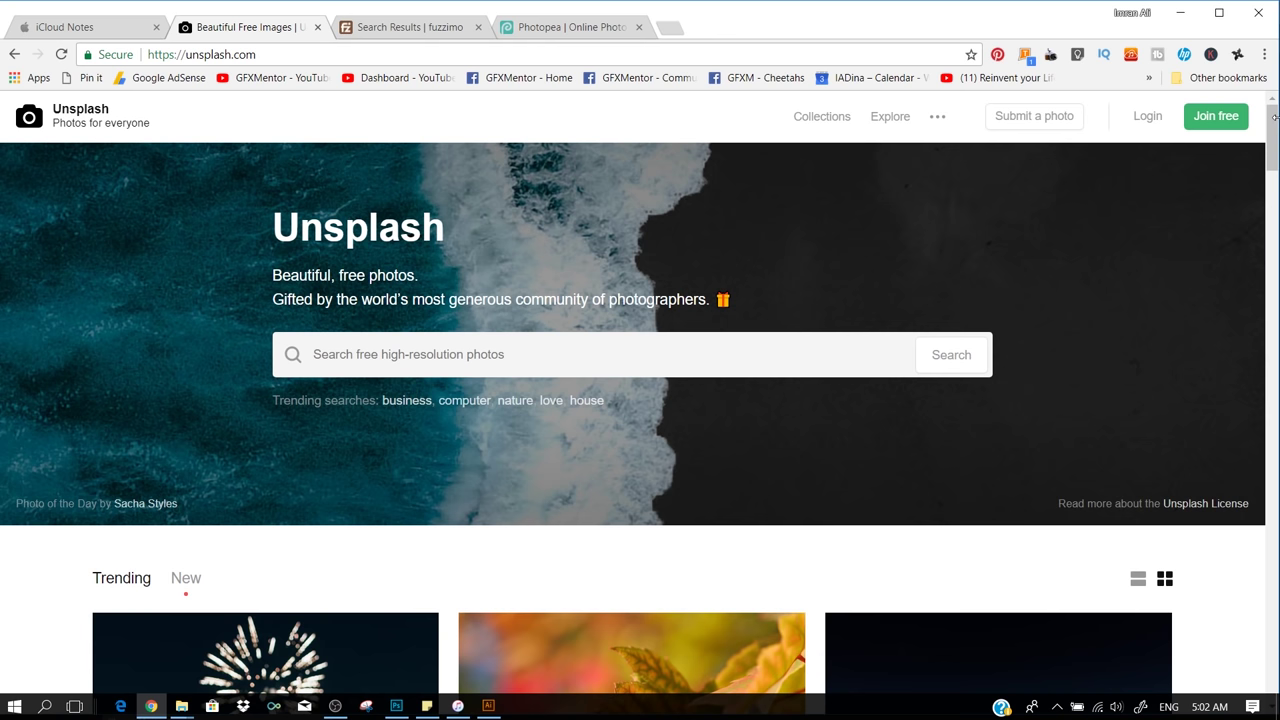
# Step: Scroll through fuzzimo's recent free-resource posts down to the Old Book Textures part 5 post
pyautogui.scroll(-3)
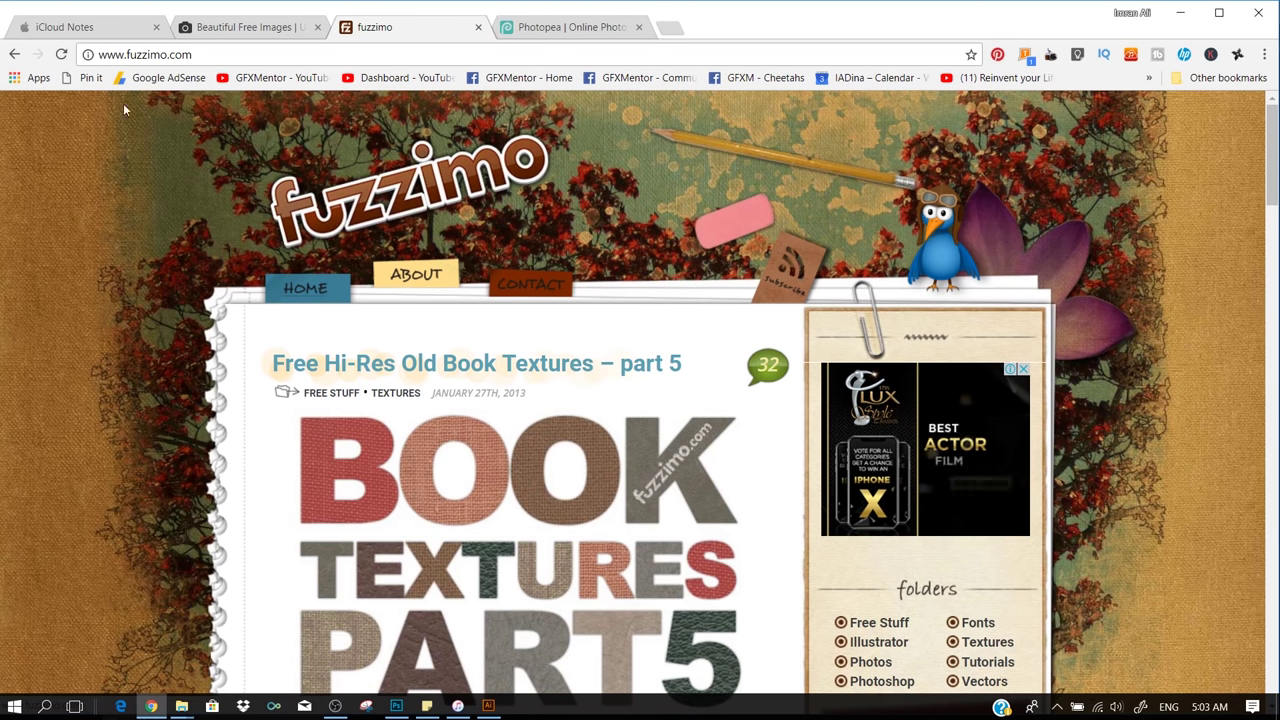
pyautogui.scroll(-3)
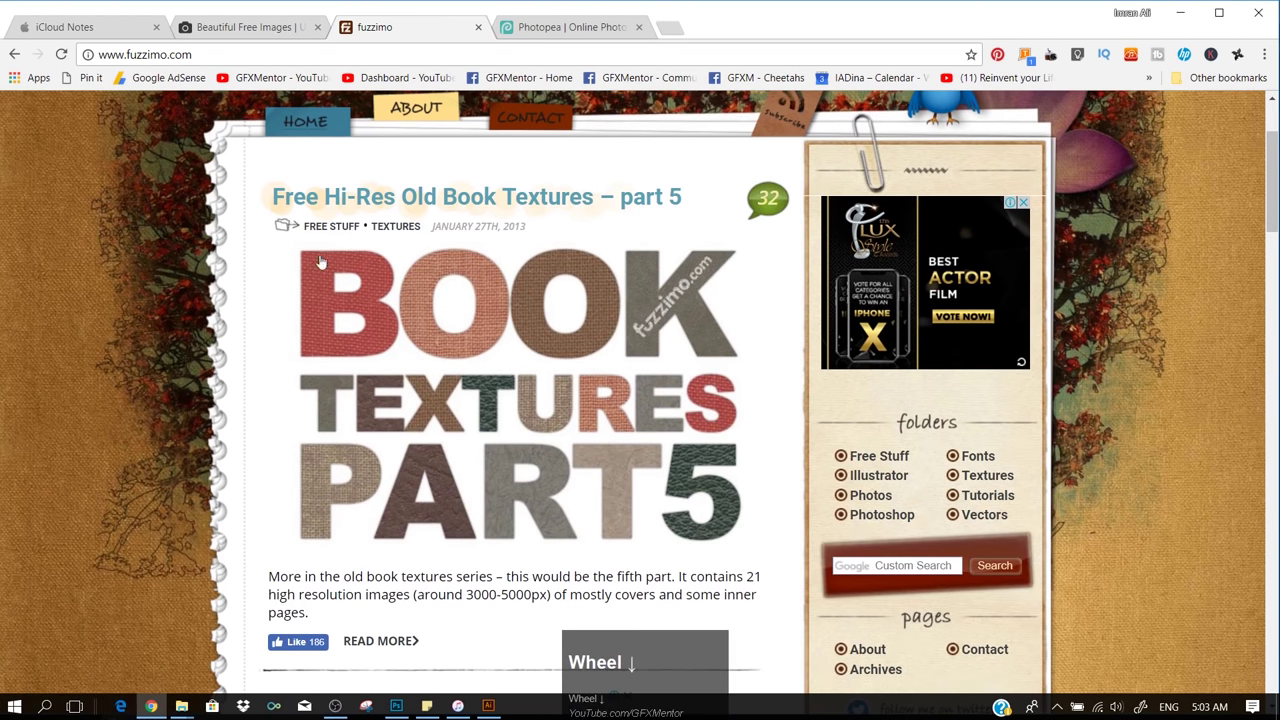
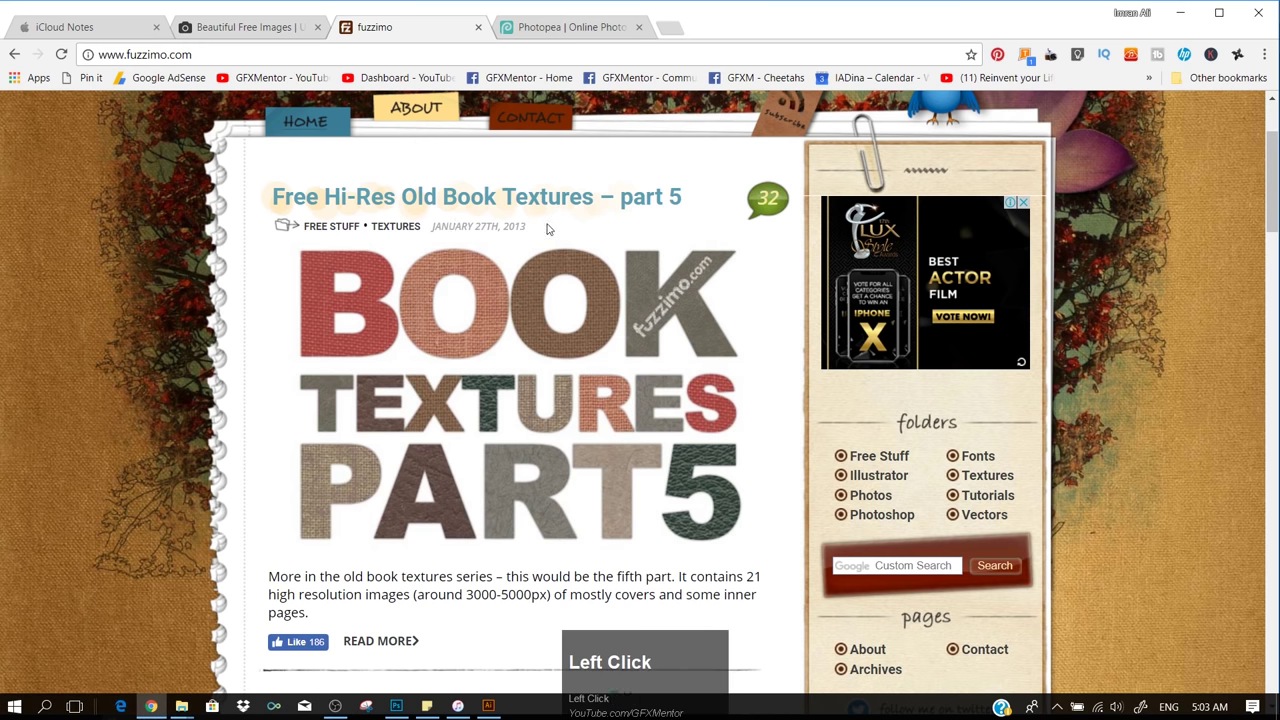
pyautogui.scroll(-3)
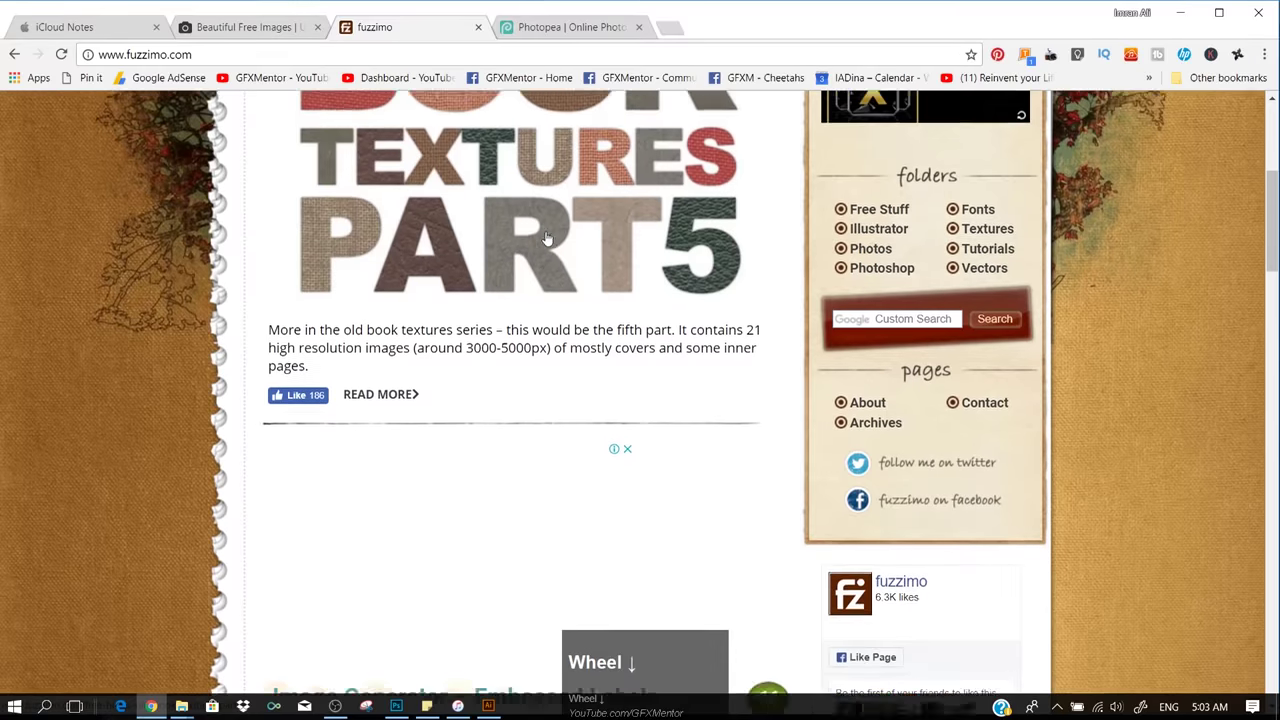
pyautogui.scroll(-3)
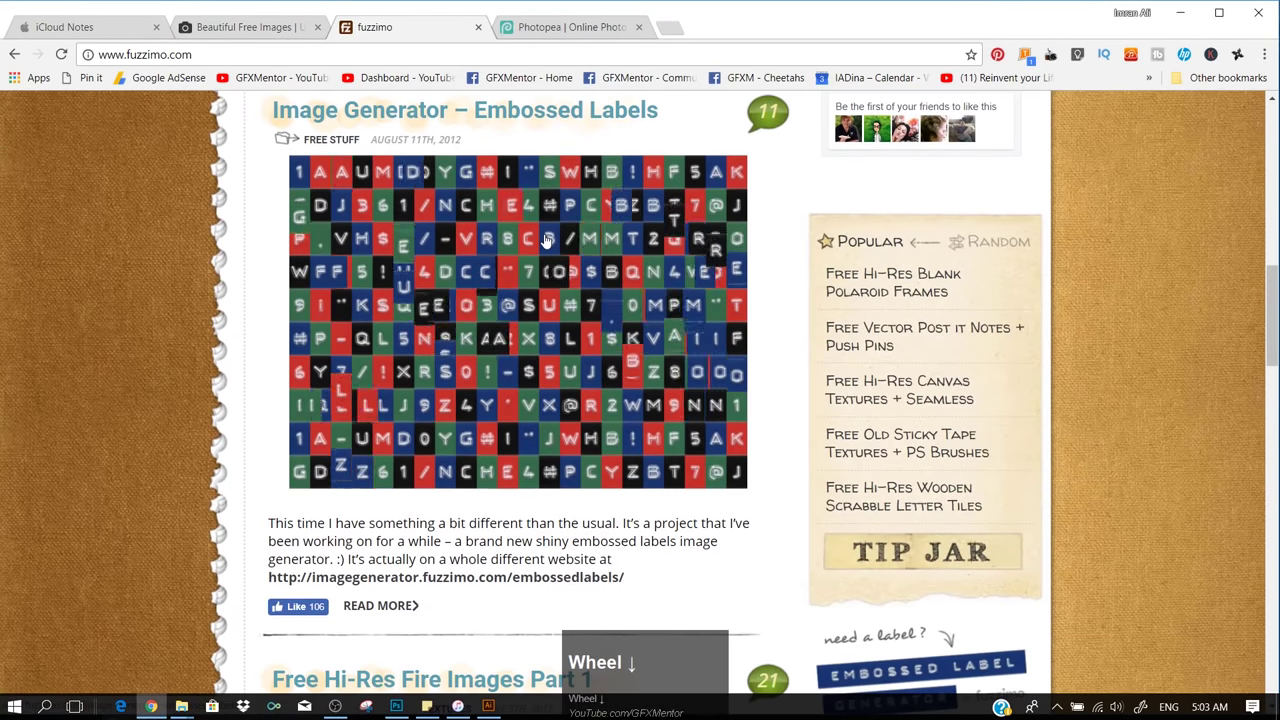
pyautogui.scroll(3)
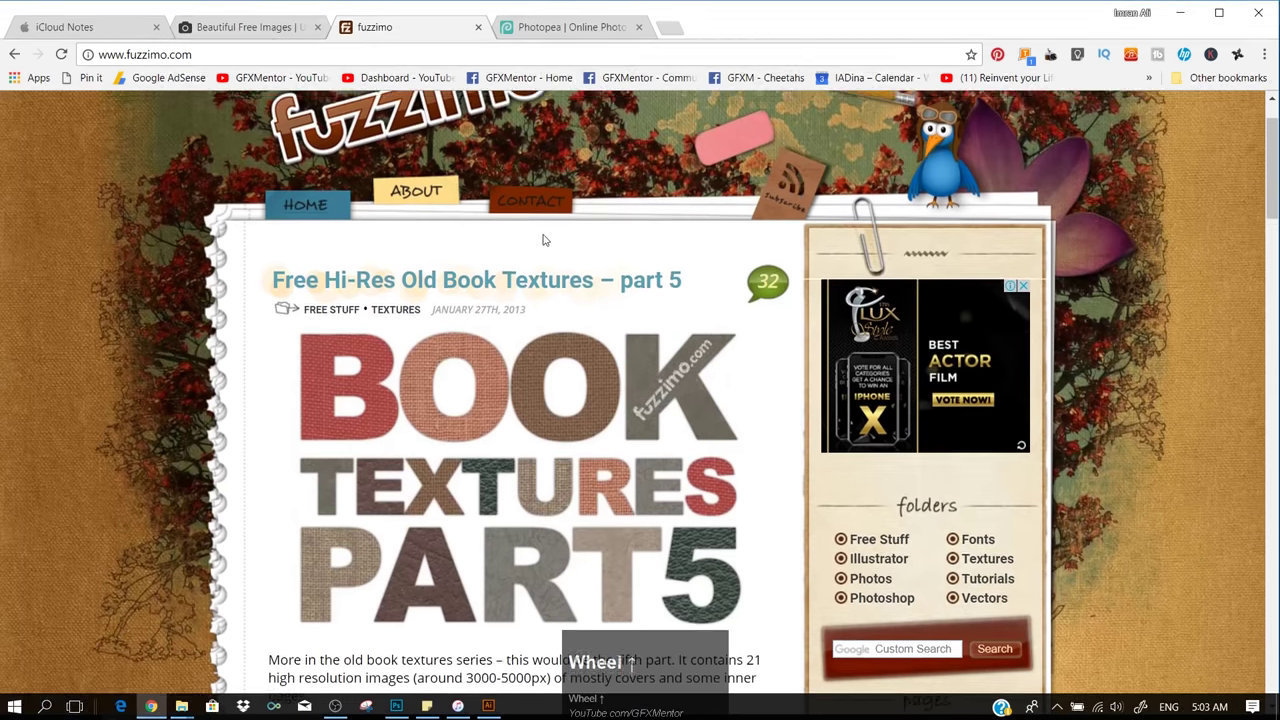
pyautogui.scroll(-3)
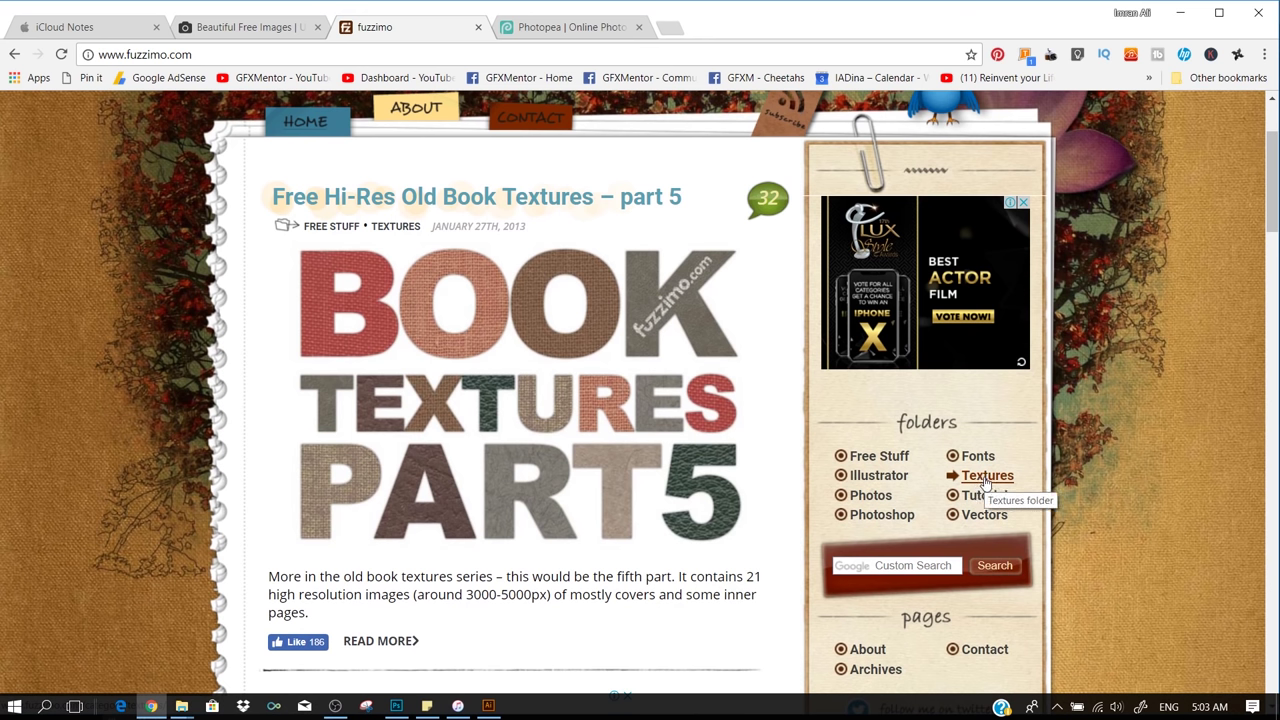
# Step: Browse the Textures category and the site search results for 'leather', led by the Leather Textures post
pyautogui.click(988, 480)
pyautogui.scroll(-3)
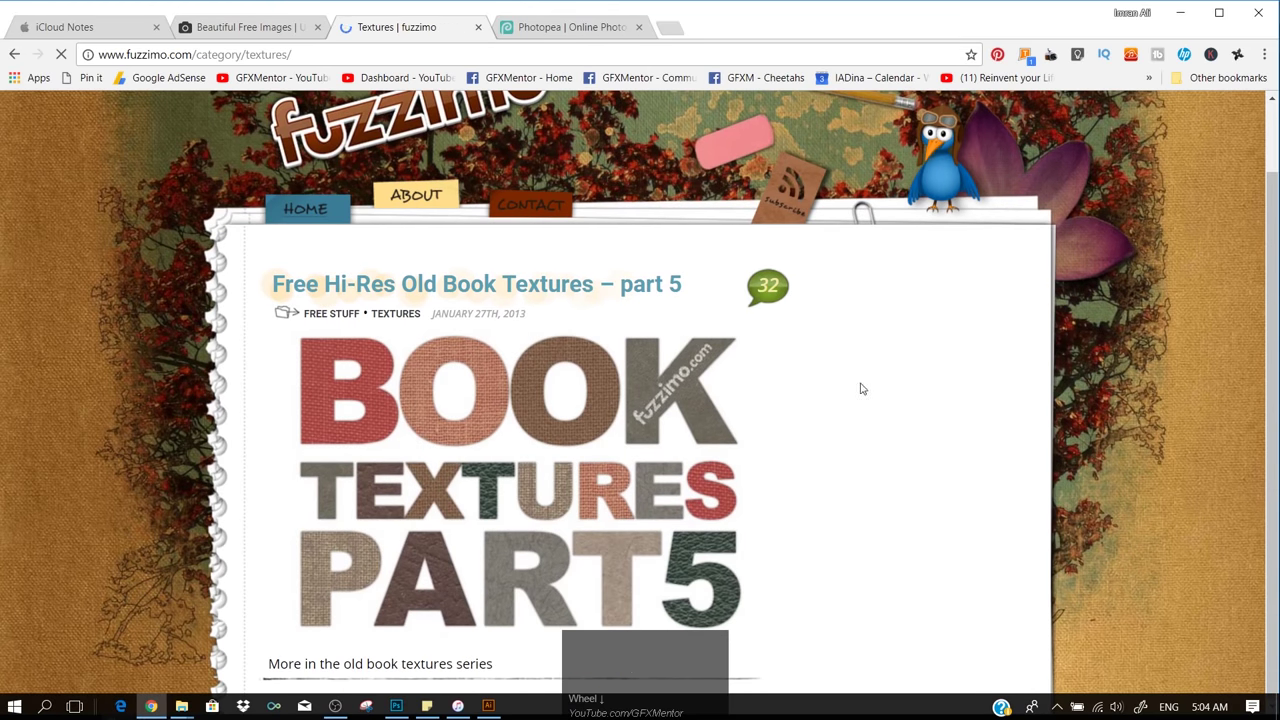
pyautogui.scroll(-3)
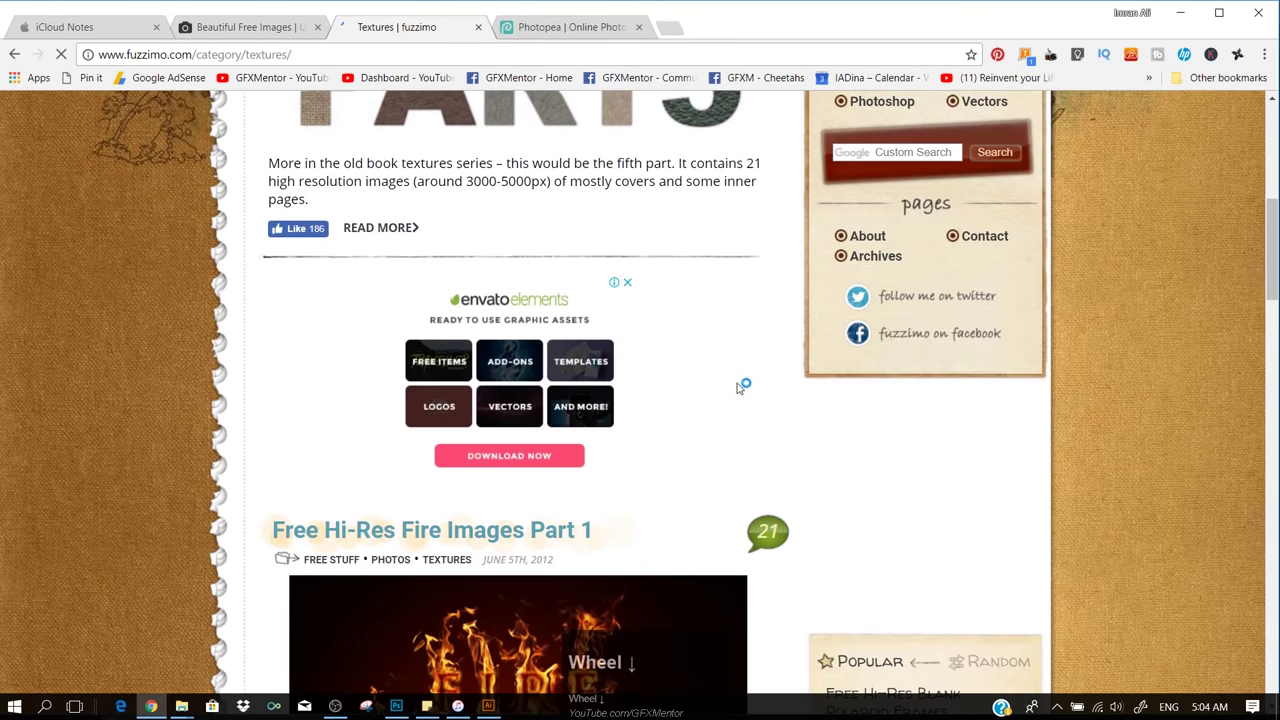
pyautogui.scroll(3)
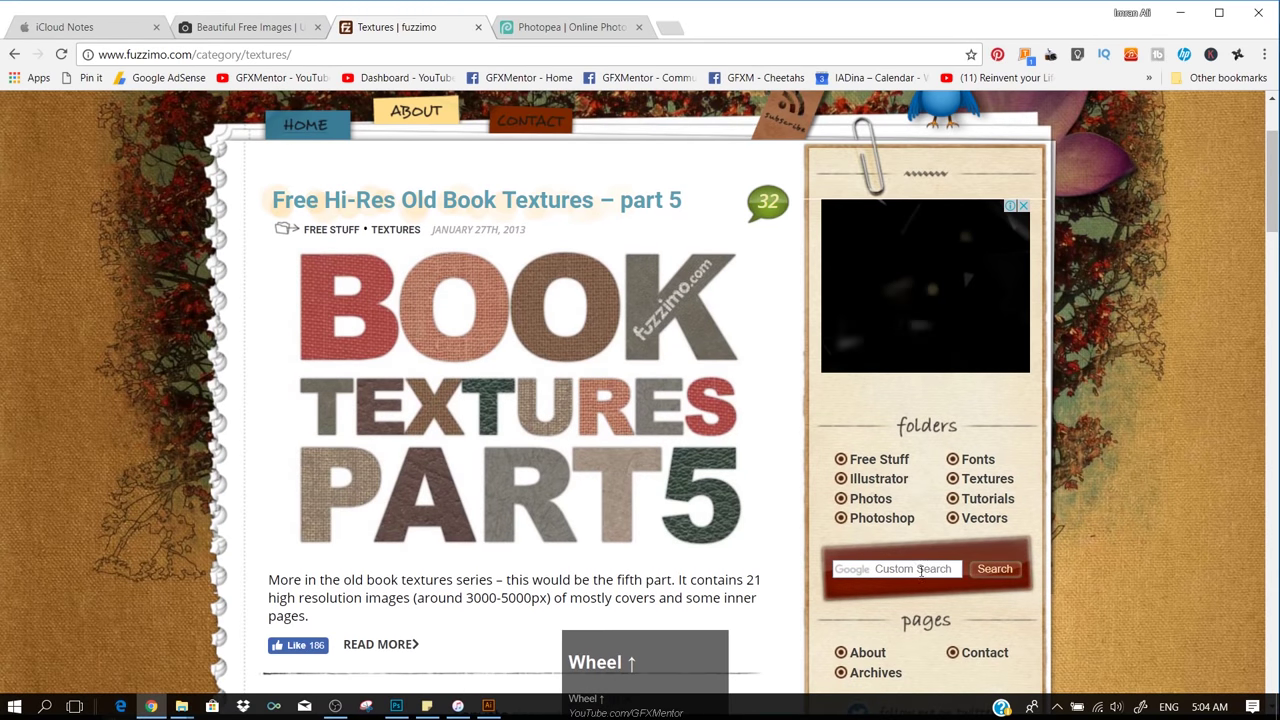
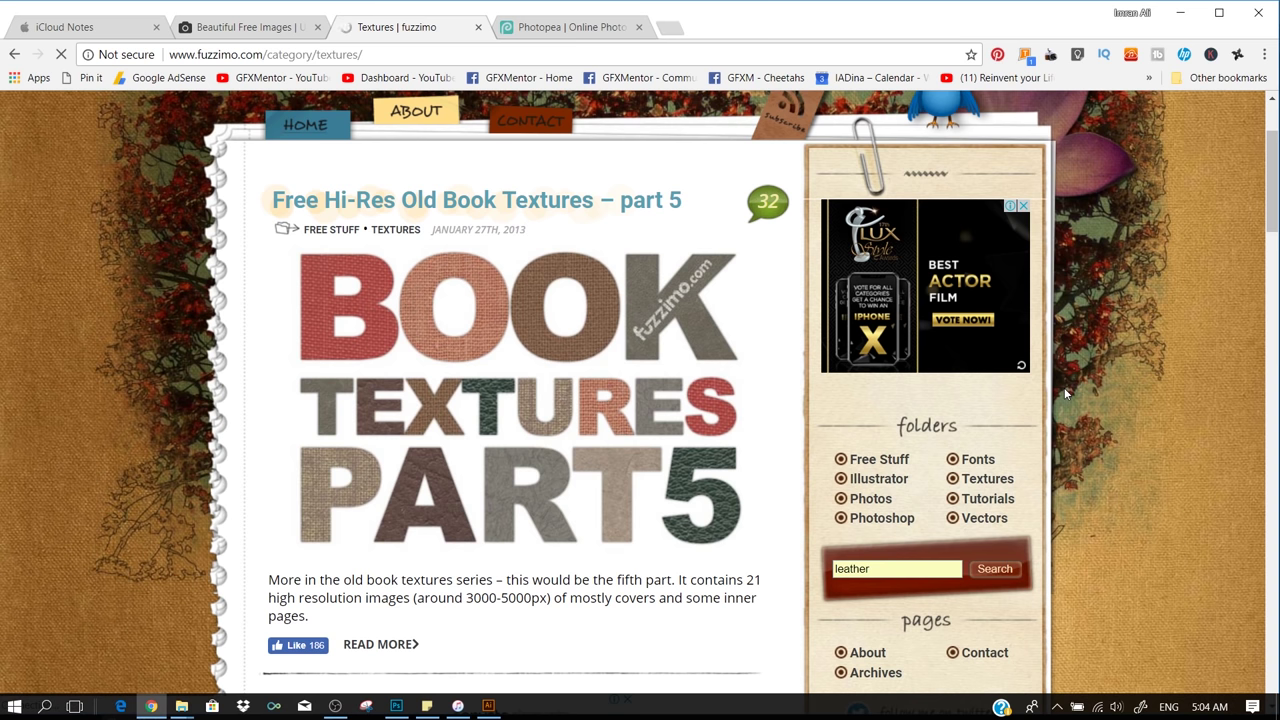
pyautogui.scroll(-3)
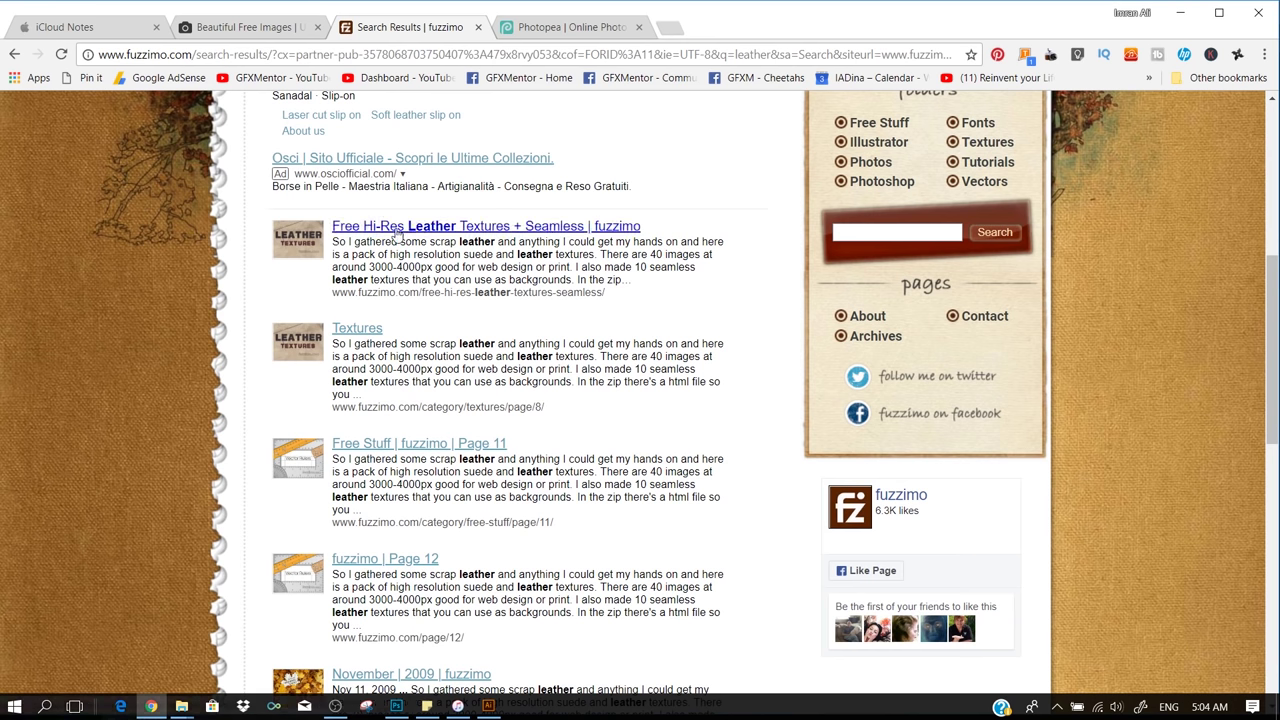
# Step: View the Free Hi-Res Leather Textures + Seamless post, scrolling past the sample photos to the seamless textures
pyautogui.click(441, 230)
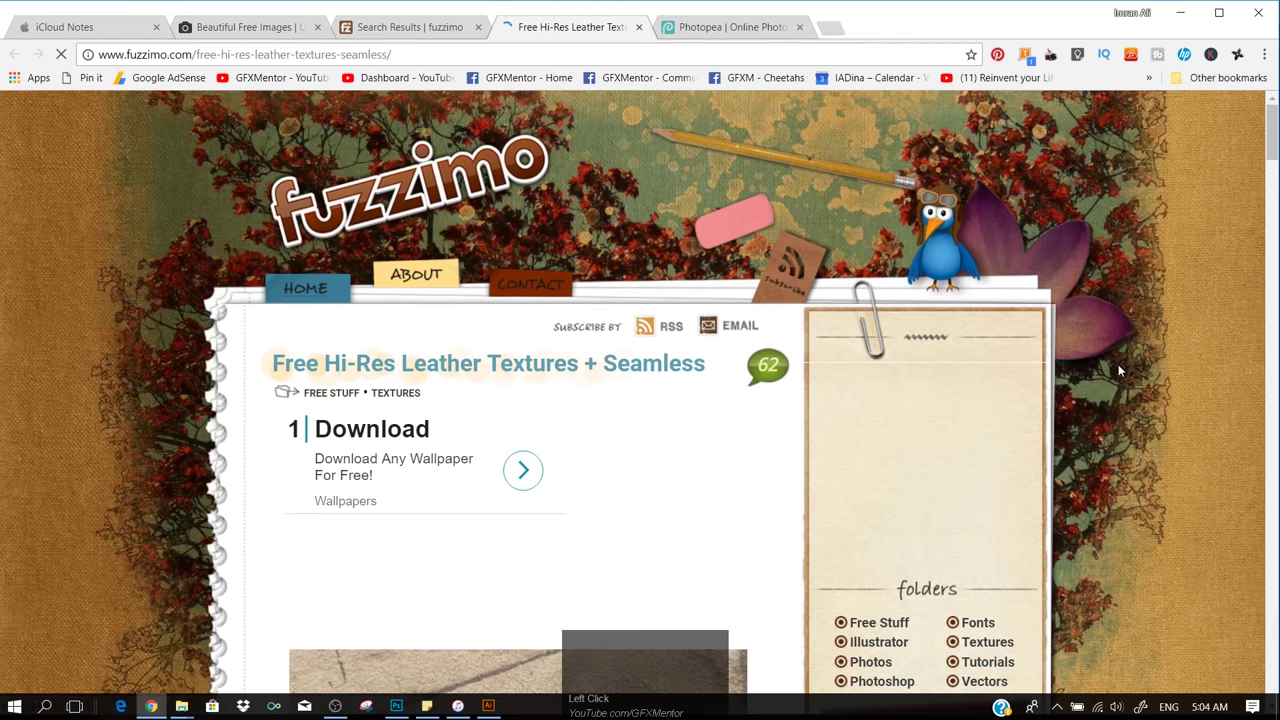
pyautogui.scroll(-3)
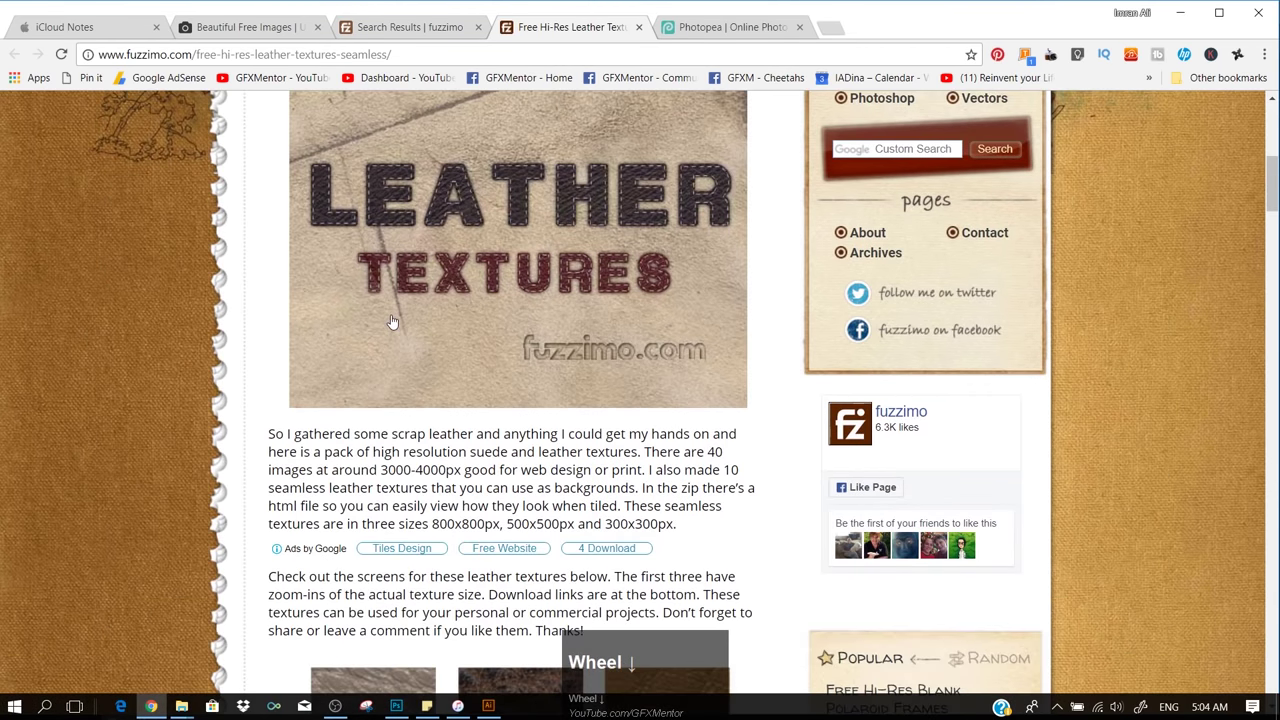
pyautogui.scroll(-3)
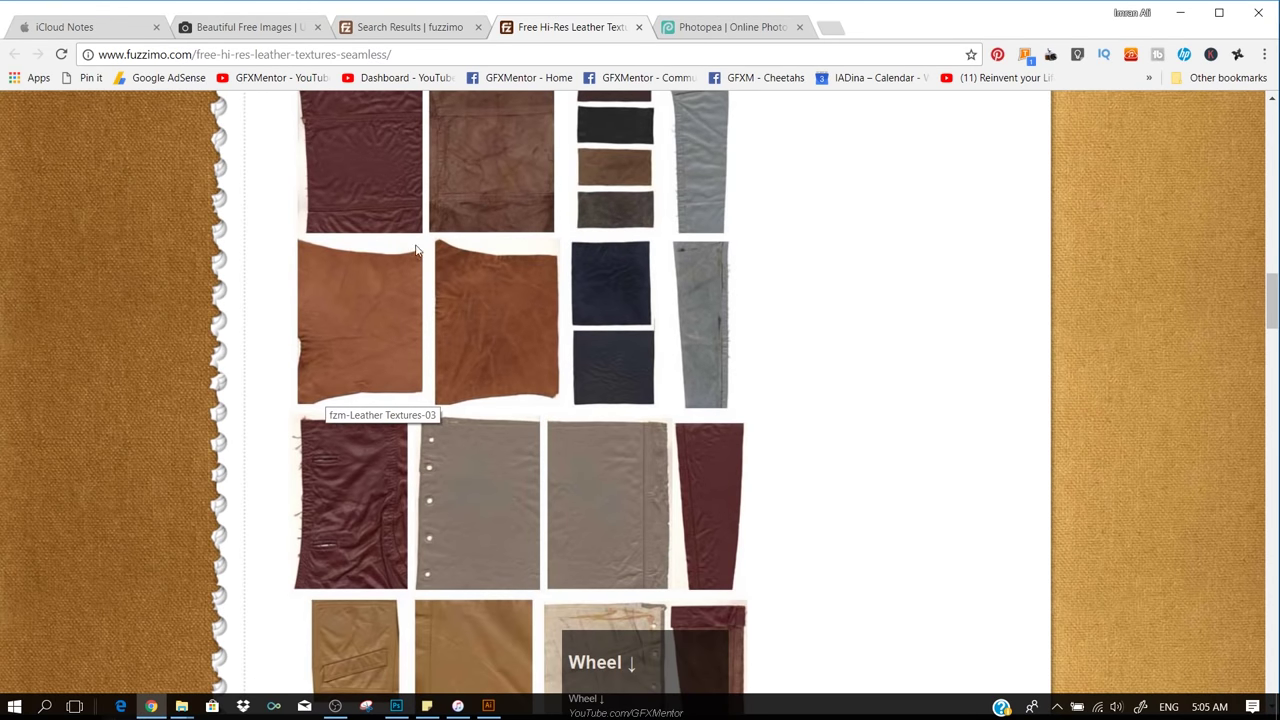
pyautogui.scroll(-3)
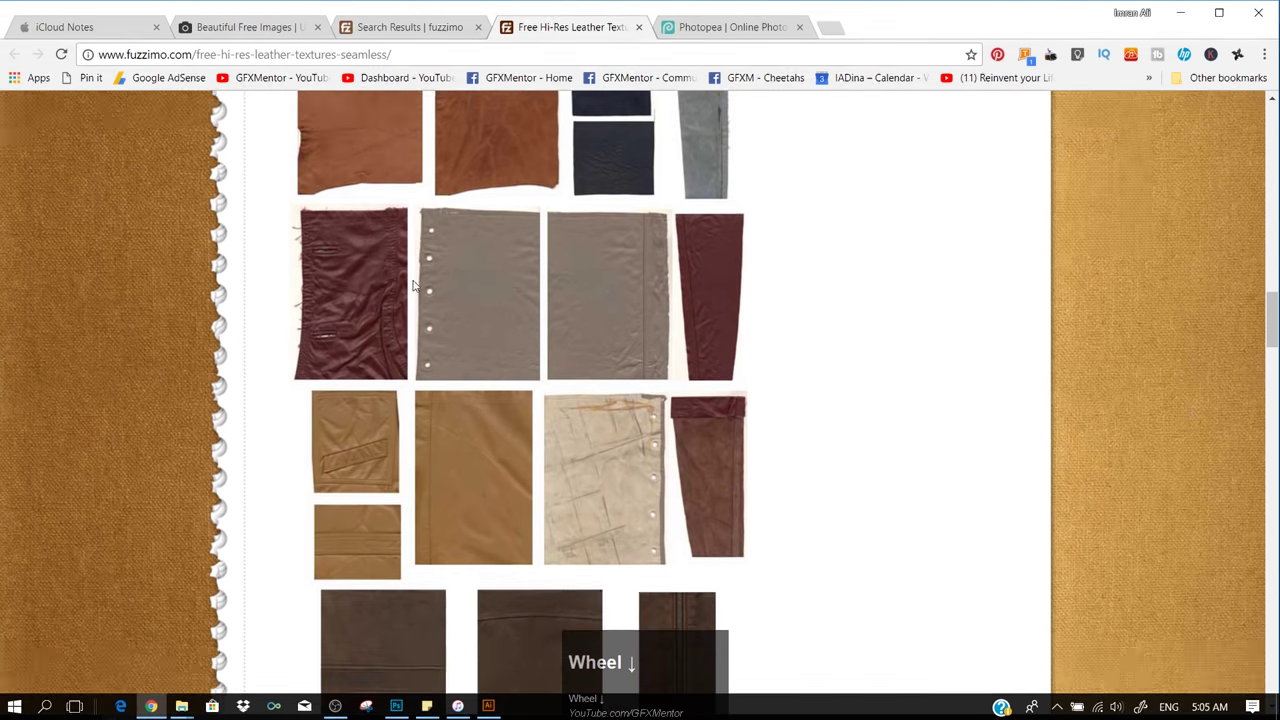